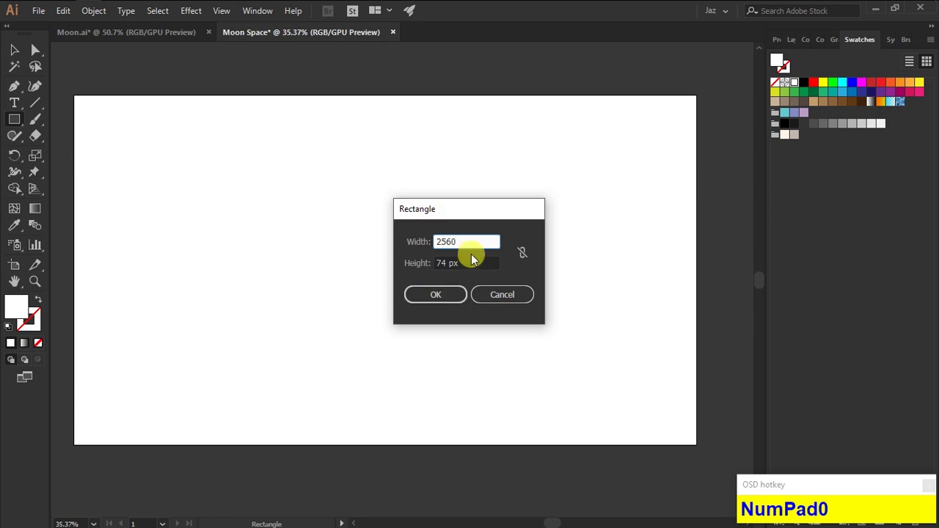
# - Size the rectangle to 2560 x 1440 and fill it with a near-black to deep-blue vertical gradient
pyautogui.click(473, 265)
pyautogui.press('BackSpace')
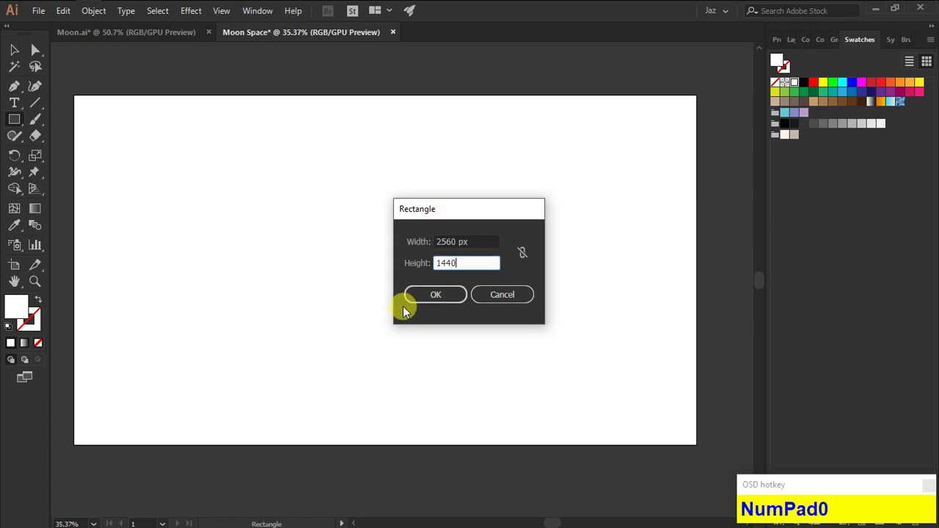
pyautogui.moveTo(425, 304); pyautogui.dragTo(803, 107)
pyautogui.press('BackSpace')
pyautogui.press('KP_0')
pyautogui.click(830, 189)
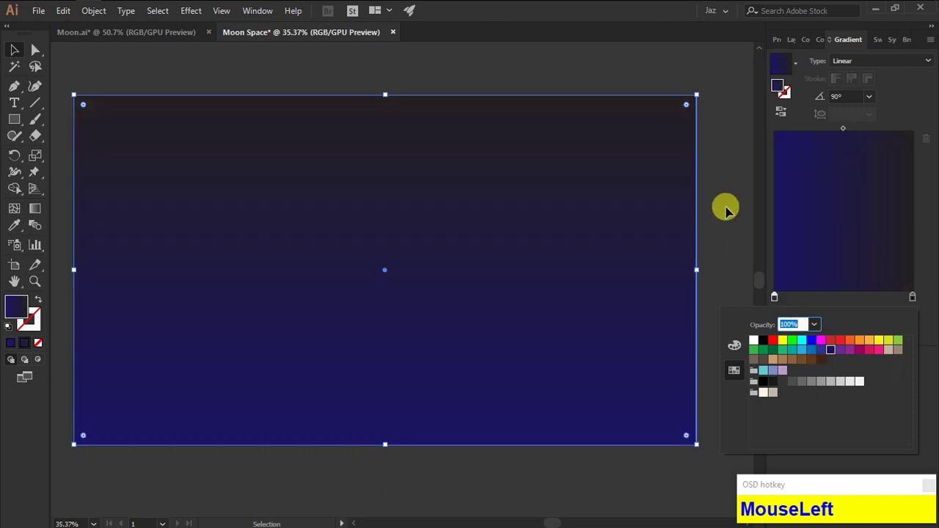
pyautogui.press('z')
# - Create a 540 x 540 pixel circle for the moon
pyautogui.moveTo(490, 263); pyautogui.dragTo(64, 162)
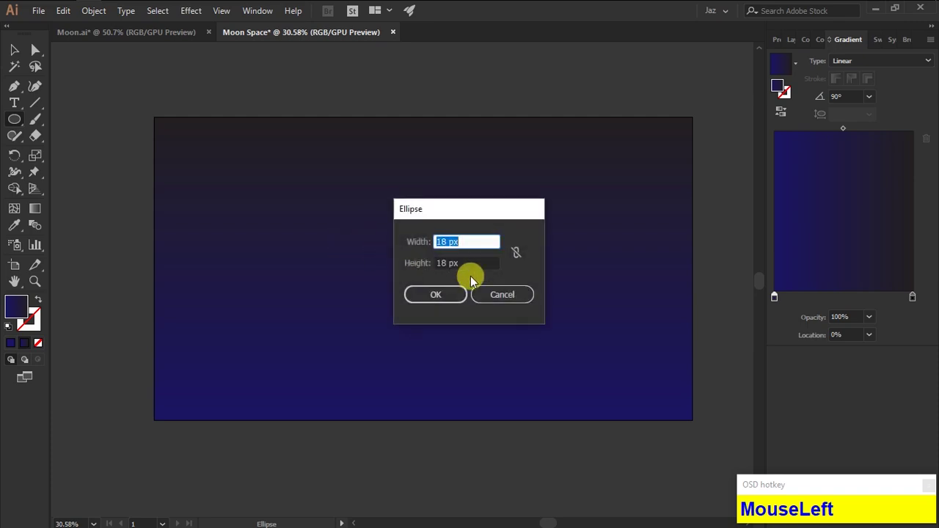
pyautogui.press('BackSpace')
pyautogui.press('KP_5')
pyautogui.press('KP_4')
pyautogui.click(401, 256)
pyautogui.press('BackSpace')
pyautogui.press('KP_5')
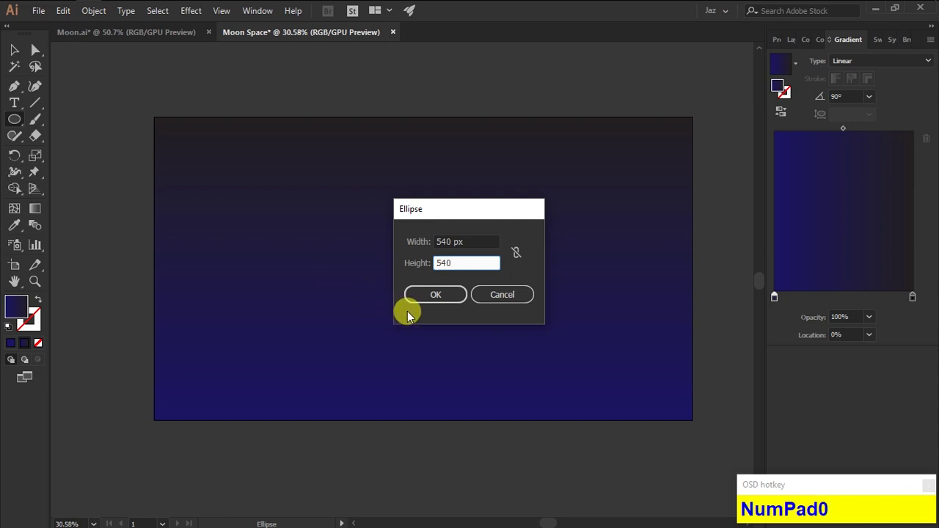
# - Place the moon circle in the upper middle sky and colour it cream
pyautogui.moveTo(428, 306); pyautogui.dragTo(474, 461)
pyautogui.press('z')
pyautogui.click(787, 133)
pyautogui.press('v')
pyautogui.click(788, 133)
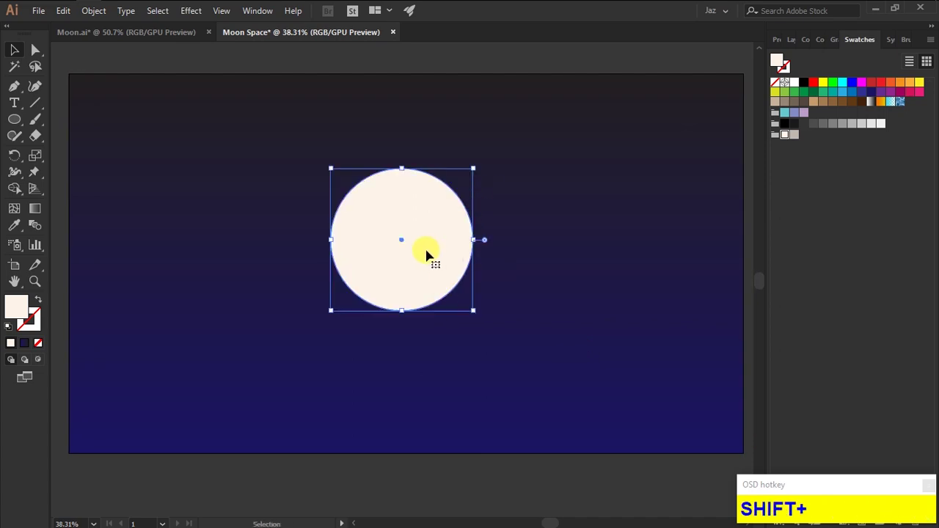
# - Duplicate the moon as a slightly offset copy overlapping the original
pyautogui.click(787, 132)
pyautogui.moveTo(788, 133); pyautogui.dragTo(788, 133)
pyautogui.press('z')
pyautogui.moveTo(788, 133); pyautogui.dragTo(788, 133)
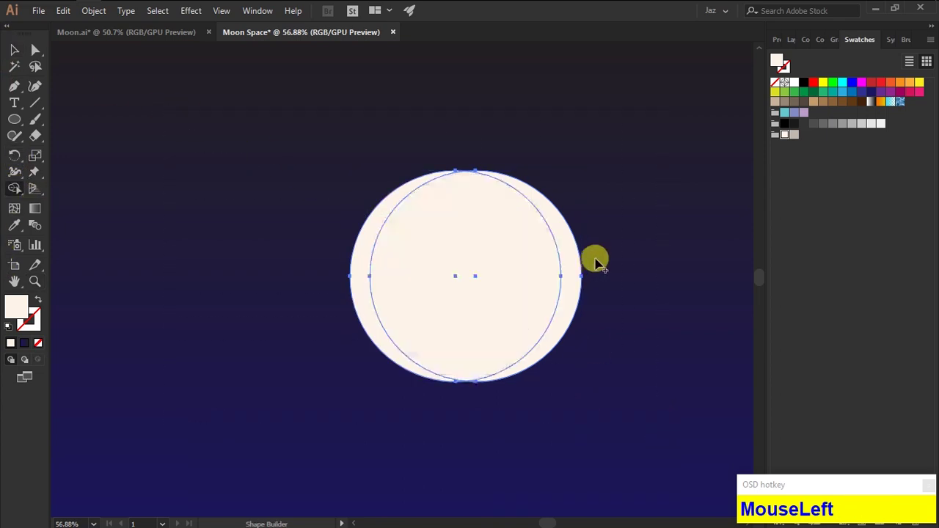
# - Split the overlap with Shape Builder and shade the left crescent grey
pyautogui.click(479, 375)
pyautogui.press('v')
pyautogui.click(787, 133)
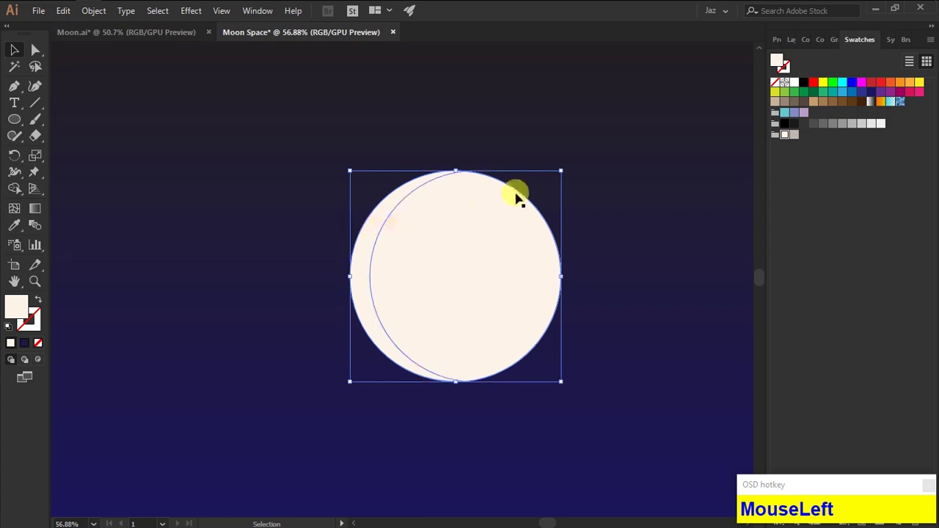
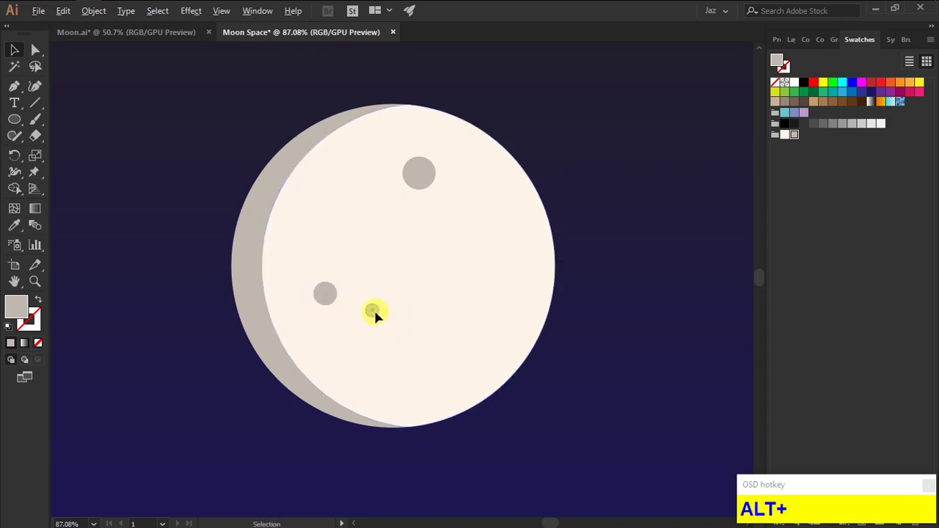
# - Drop two more small grey crater copies onto the moon's face
pyautogui.click(396, 421)
pyautogui.click(505, 337)
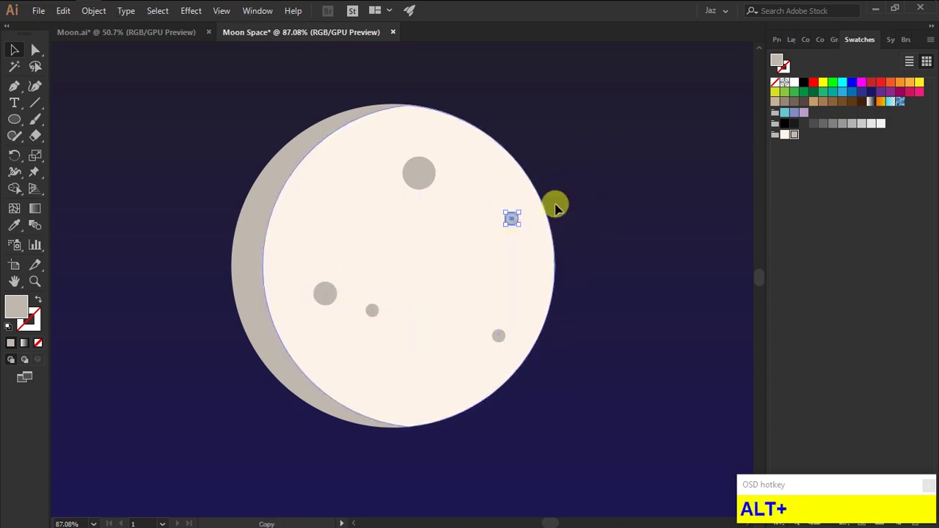
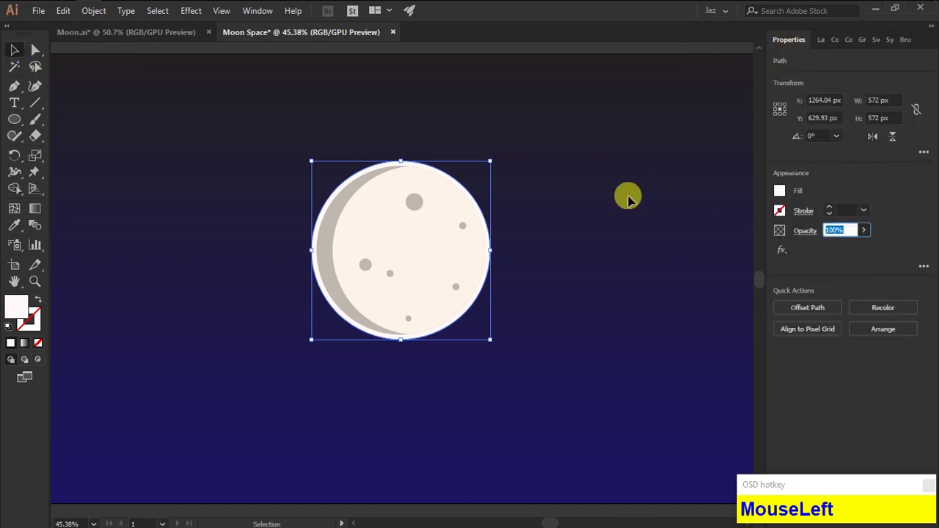
# - Add 16 px offset glow rings around the moon at 20% and lower opacity
pyautogui.press('BackSpace')
pyautogui.press('KP_2')
pyautogui.press('KP_0')
pyautogui.click(850, 267)
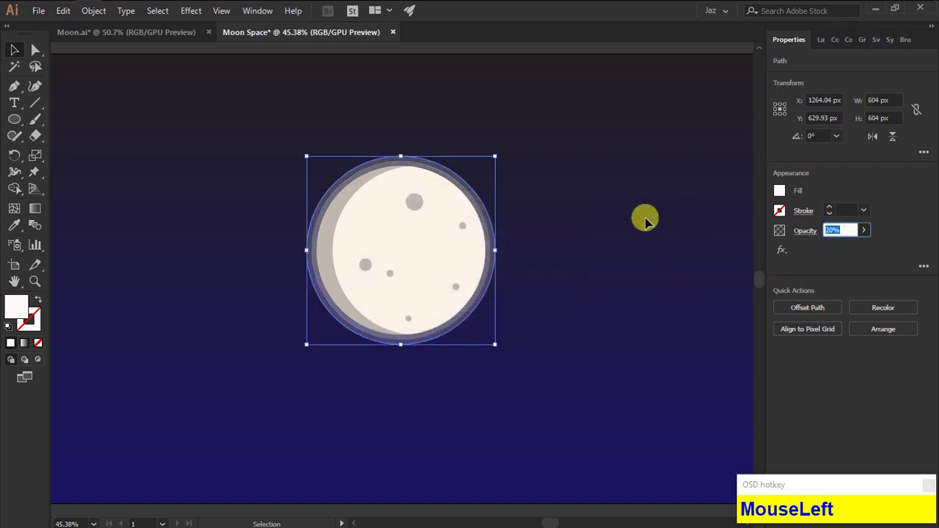
pyautogui.press('BackSpace')
pyautogui.press('KP_1')
# - Make the outermost ring fainter at 15% and select the moon with all rings and craters
pyautogui.click(817, 276)
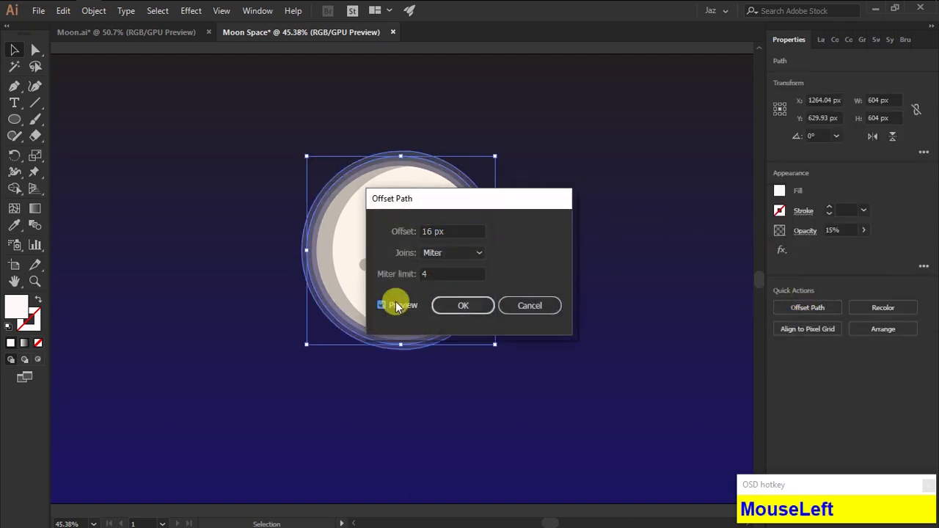
pyautogui.press('BackSpace')
pyautogui.press('KP_5')
pyautogui.moveTo(843, 263); pyautogui.dragTo(607, 340)
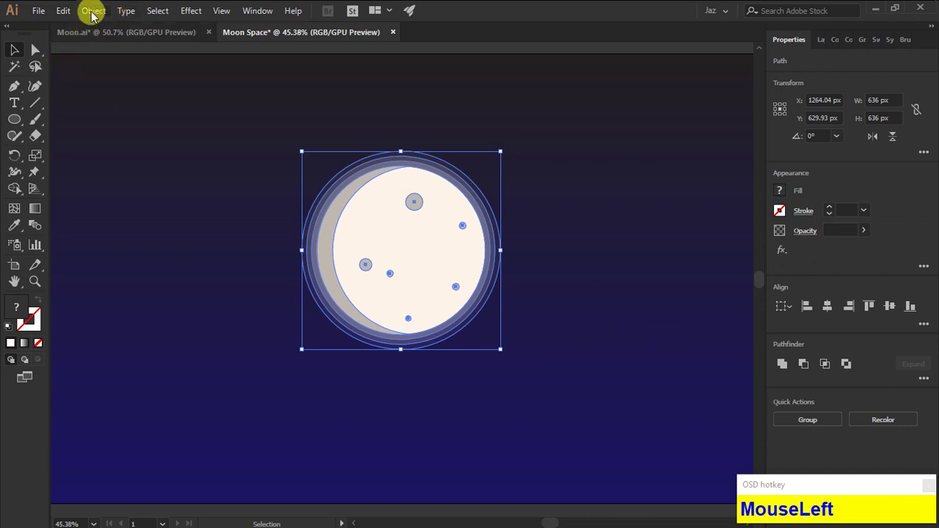
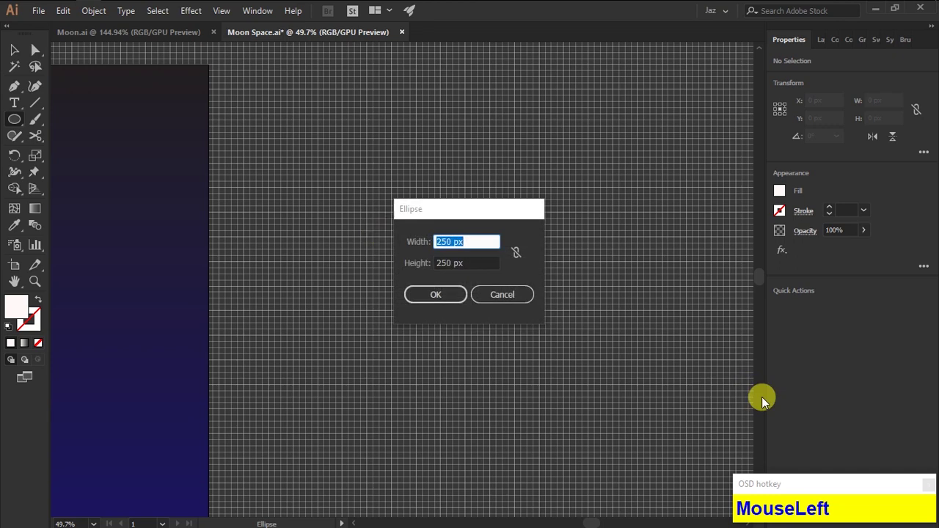
# - Create a white 260 x 570 pixel ellipse beside the artboard
pyautogui.press('BackSpace')
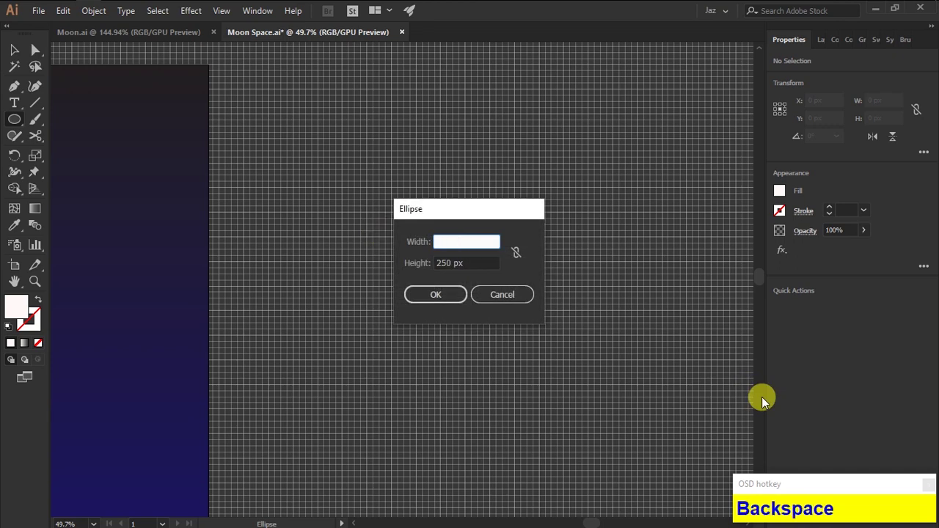
pyautogui.press('KP_2')
pyautogui.press('KP_6')
pyautogui.press('KP_0')
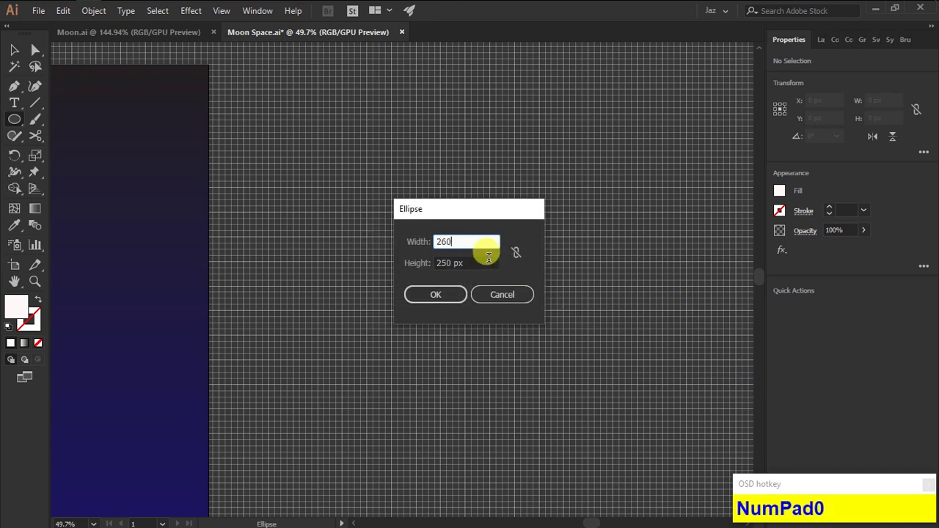
pyautogui.click(499, 245)
pyautogui.press('BackSpace')
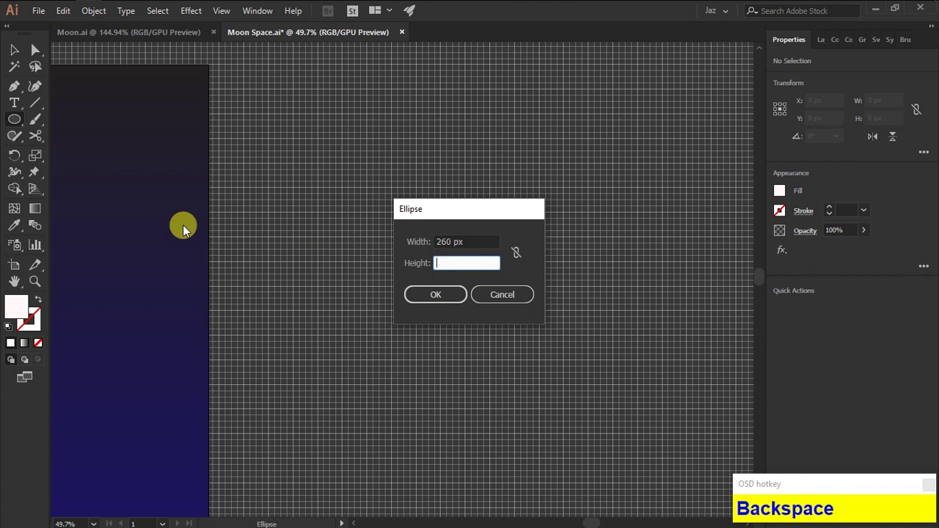
pyautogui.press('KP_5')
pyautogui.press('KP_7')
pyautogui.press('KP_0')
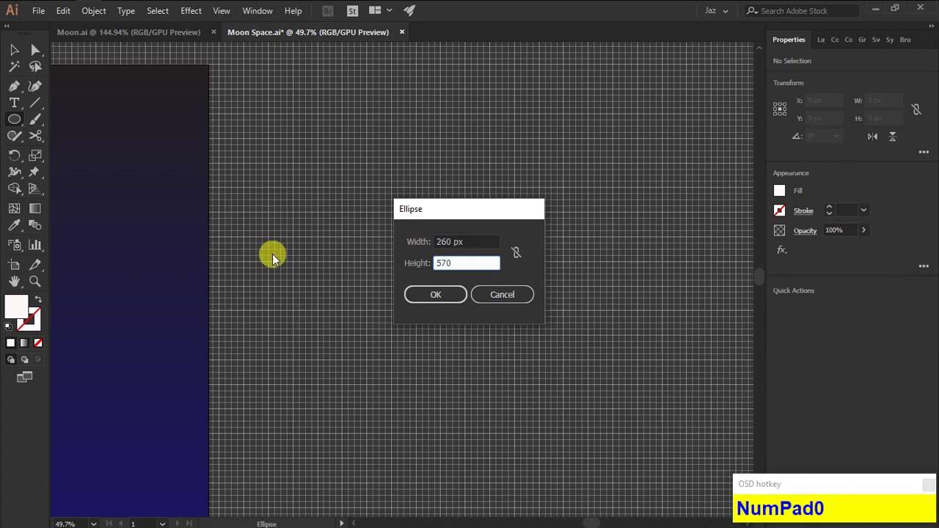
pyautogui.click(440, 299)
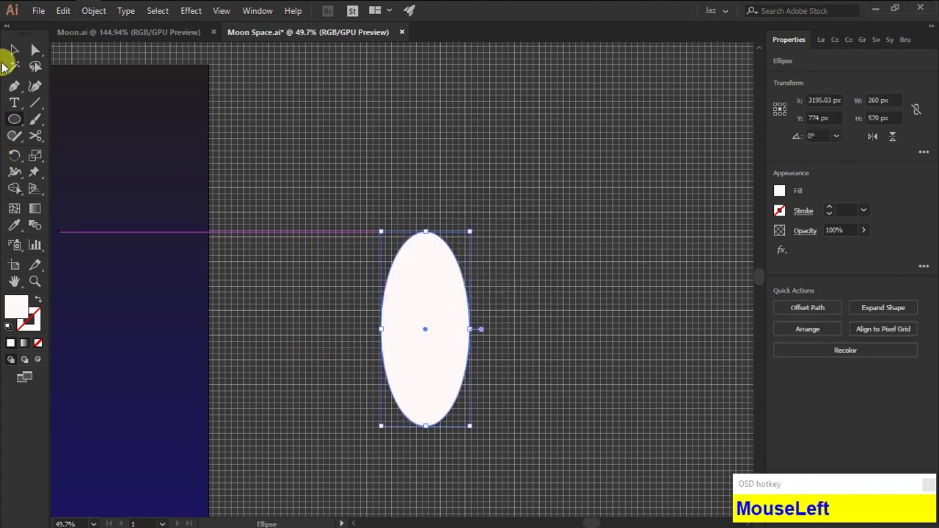
pyautogui.scroll(-3)
pyautogui.click(18, 56)
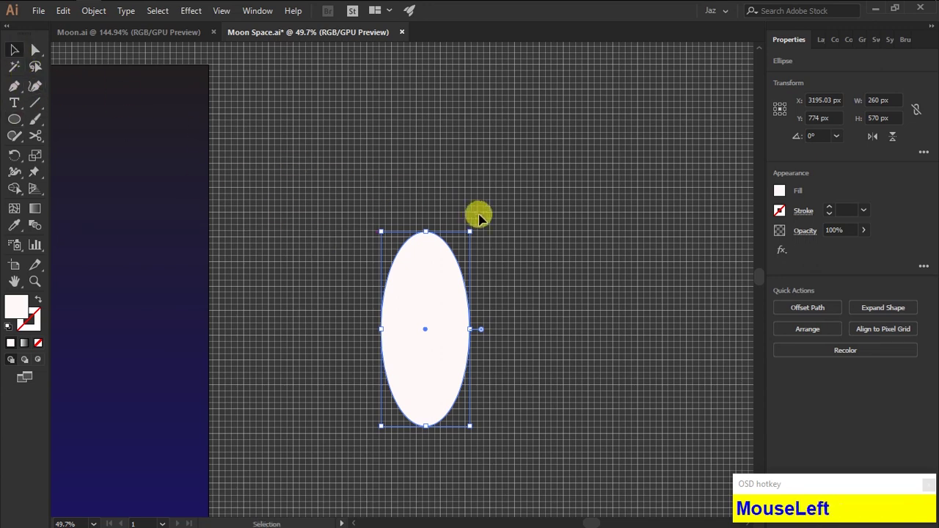
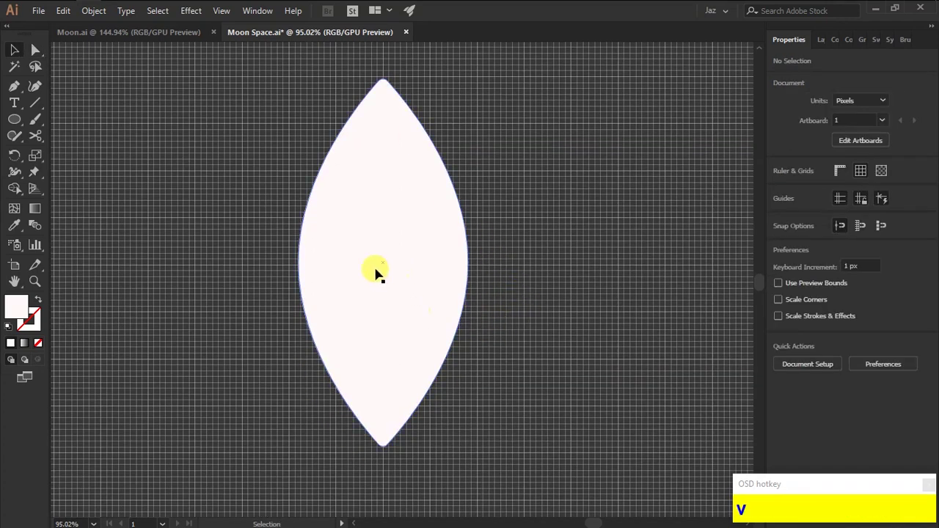
# - Draw the pointed rocket body with fins and ready Shape Builder to split it
pyautogui.click(18, 92)
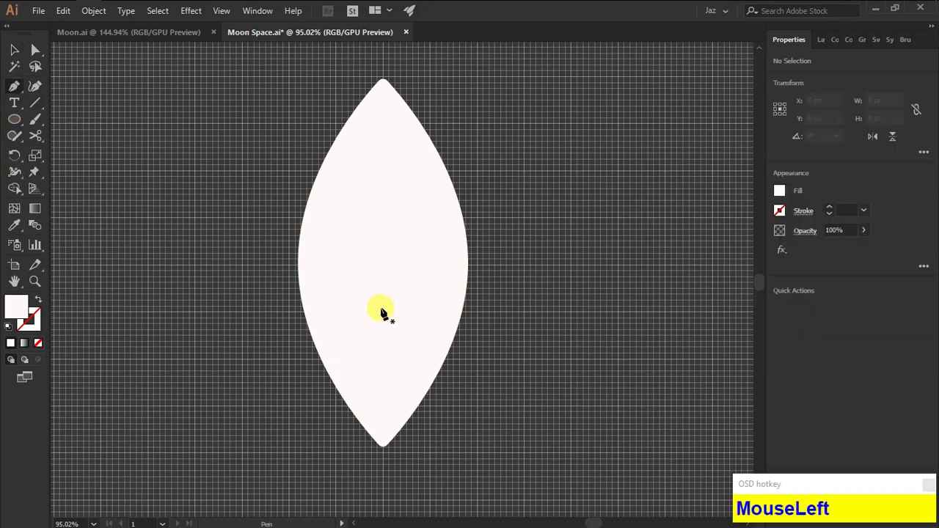
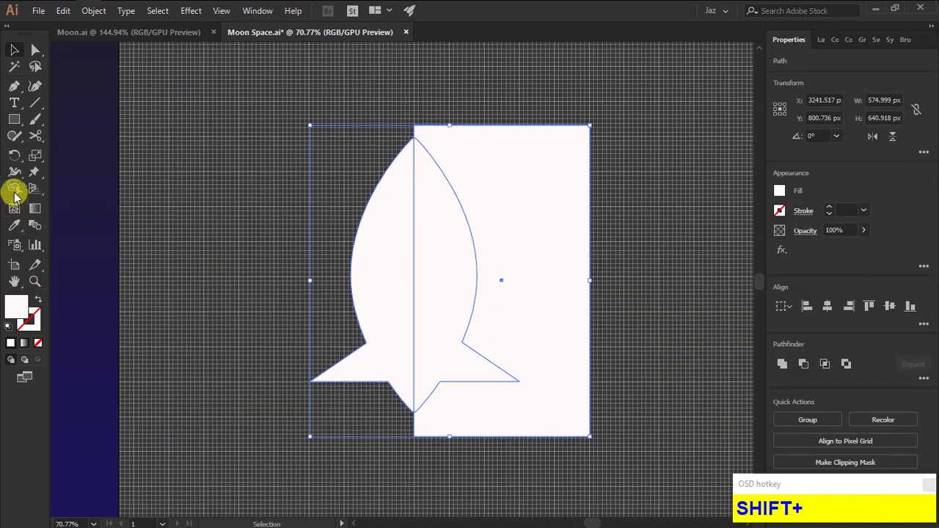
pyautogui.click(16, 198)
# - Trim the rectangle to the rocket and shade its right half beige
pyautogui.click(512, 199)
pyautogui.press('alt+v')
pyautogui.click(541, 226)
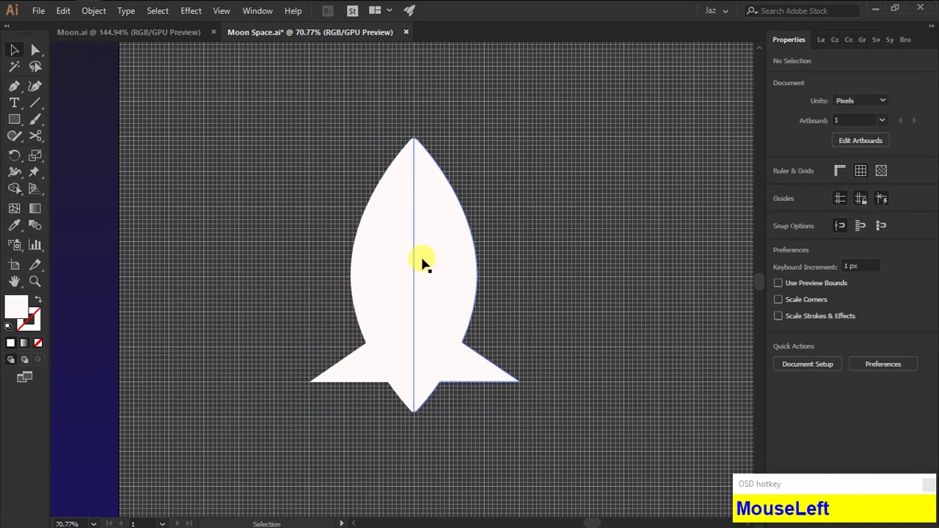
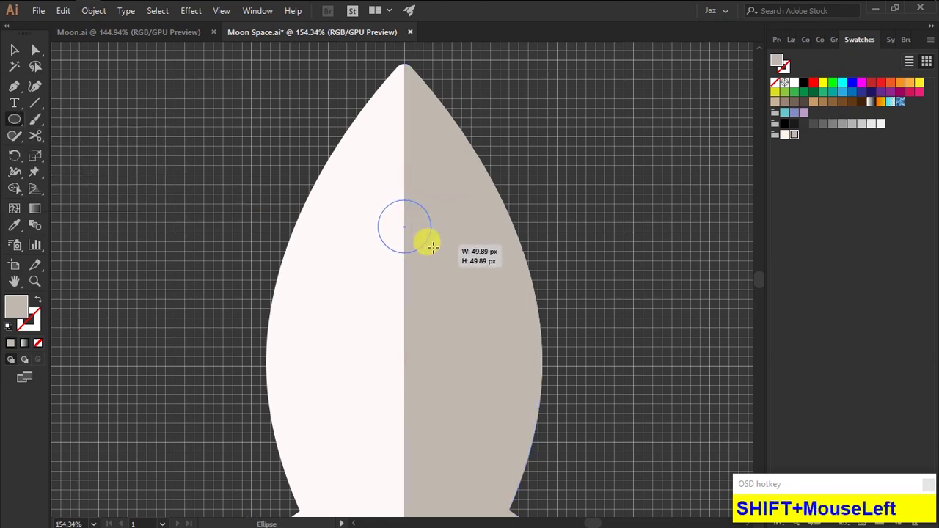
pyautogui.press('shift+v')
# - Add a round window and copy it lower on the rocket as a second porthole
pyautogui.click(413, 237)
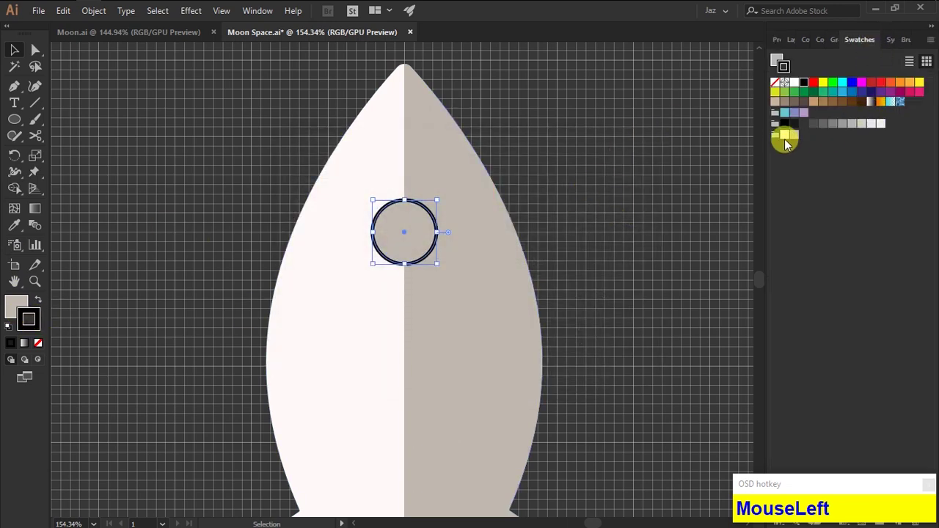
pyautogui.scroll(-3)
pyautogui.moveTo(788, 133); pyautogui.dragTo(787, 133)
pyautogui.scroll(-3)
pyautogui.click(788, 132)
pyautogui.click(787, 133)
pyautogui.press('z')
pyautogui.click(788, 132)
pyautogui.scroll(3)
# - Draw white smoke circles below the rocket's tail with no outline colour
pyautogui.click(788, 133)
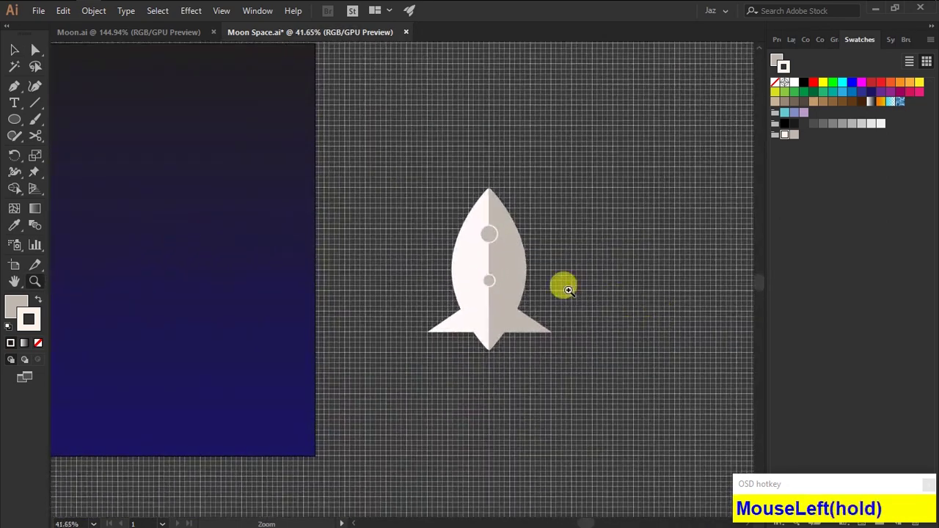
pyautogui.scroll(-3)
pyautogui.click(44, 349)
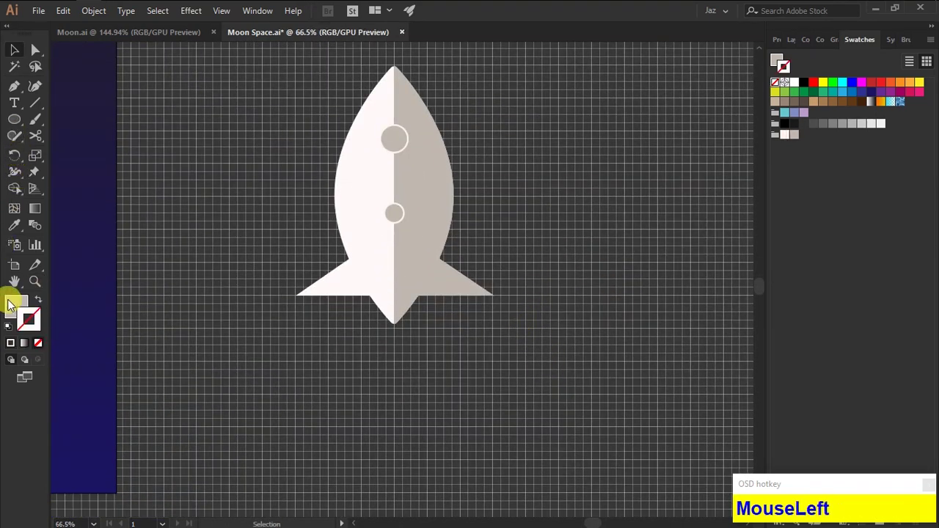
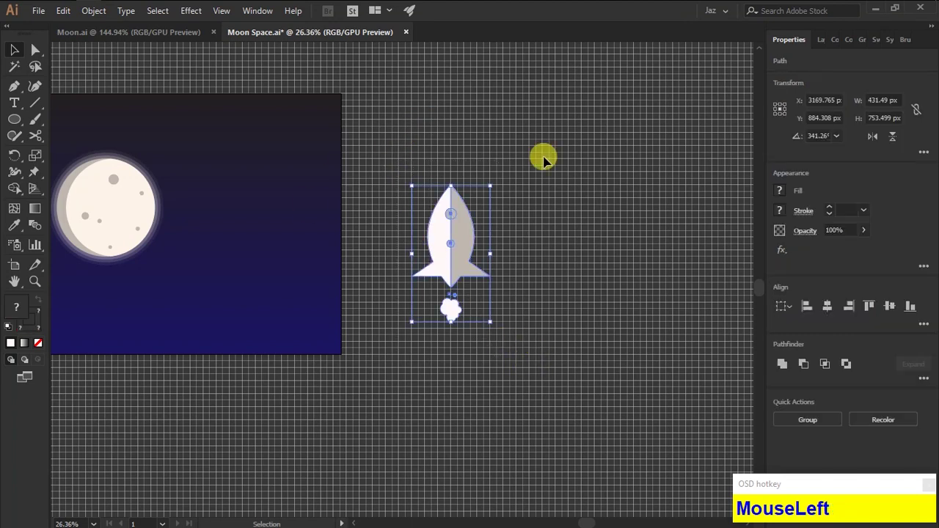
# - Group the rocket pieces with the smoke via the context menu
pyautogui.rightClick(449, 269)
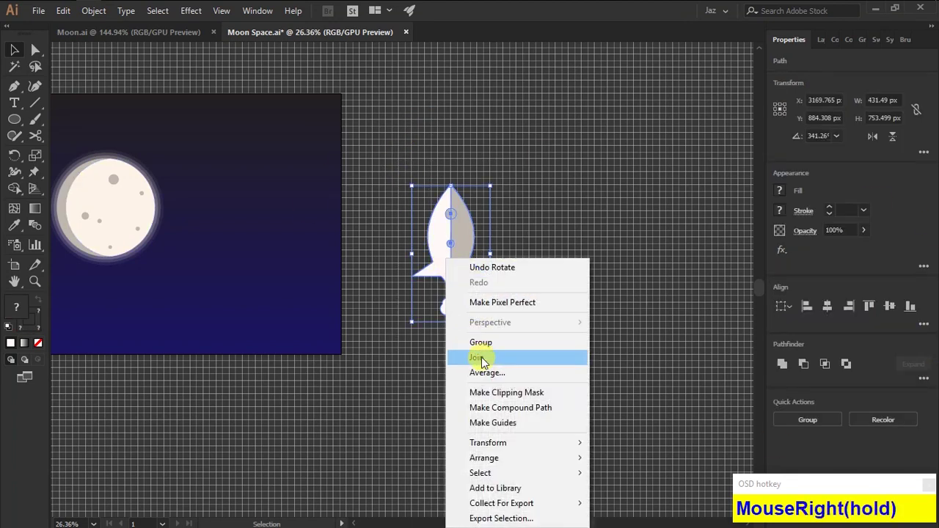
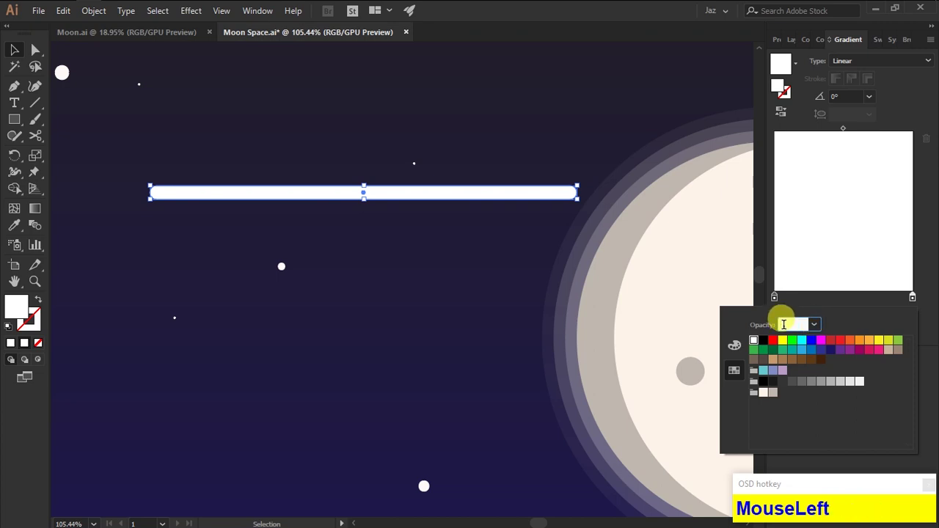
# - Set the bar's right gradient stop to 0% opacity and shift the midpoint left for a fading streak
pyautogui.press('KP_0')
pyautogui.click(863, 468)
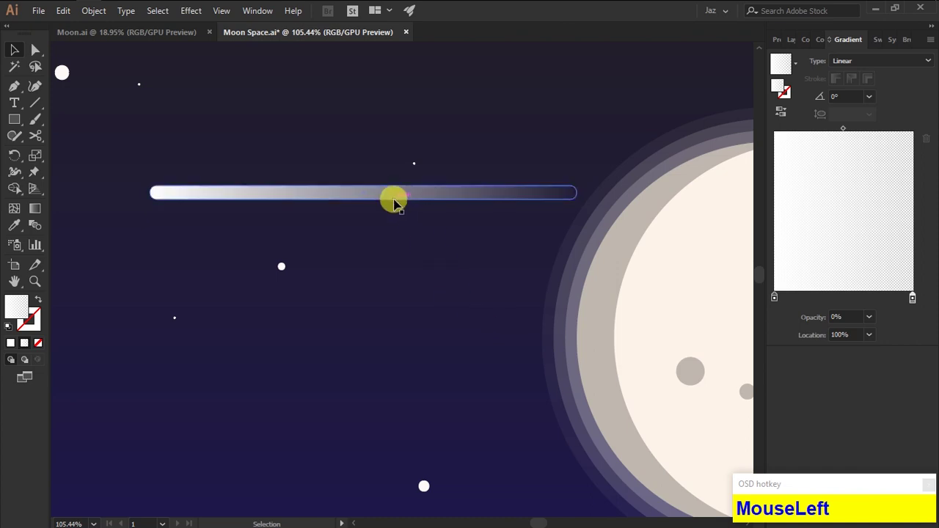
pyautogui.moveTo(745, 325); pyautogui.dragTo(888, 305)
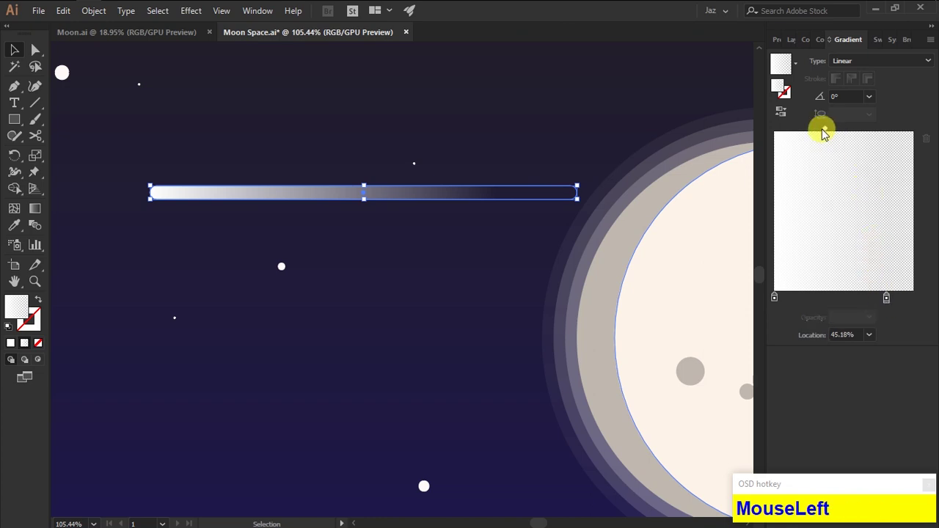
pyautogui.press('z')
pyautogui.click(330, 196)
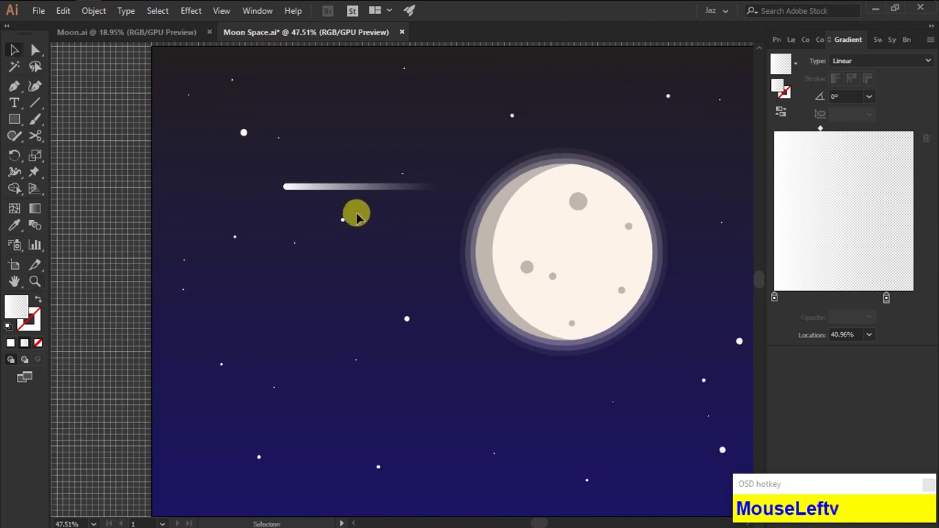
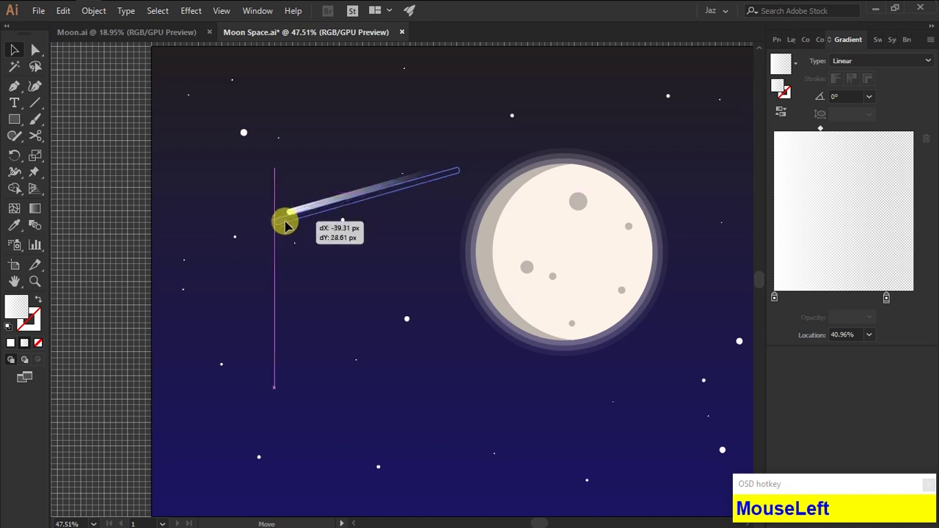
# - Copy the falling star into the upper right sky and select it for recolouring
pyautogui.press('z')
pyautogui.click(504, 310)
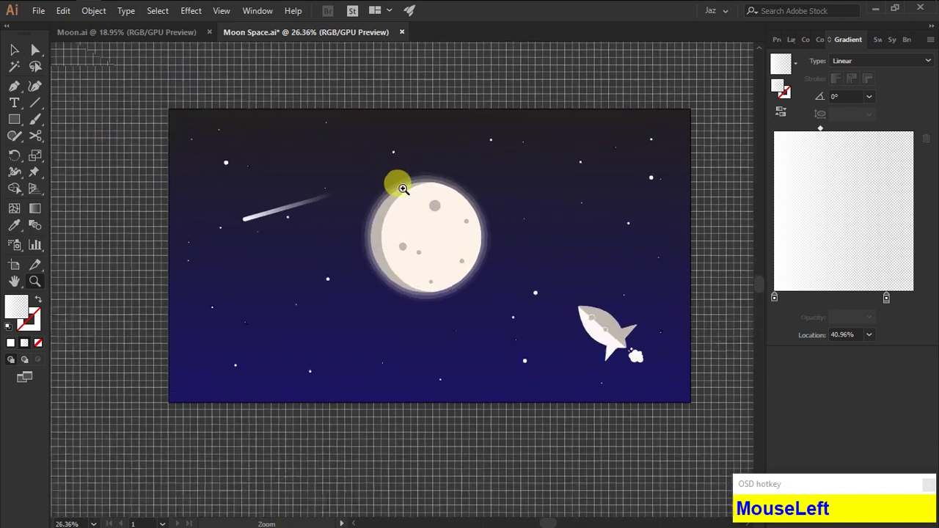
pyautogui.click(504, 171)
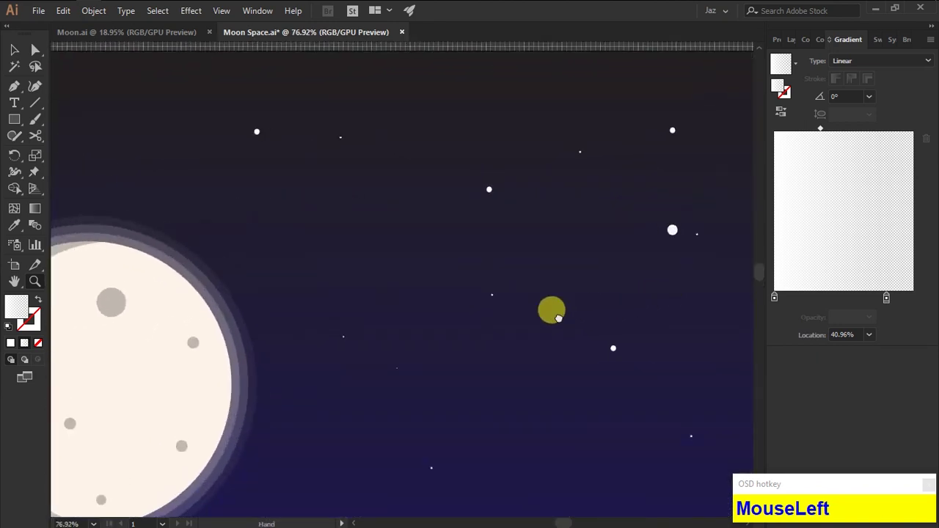
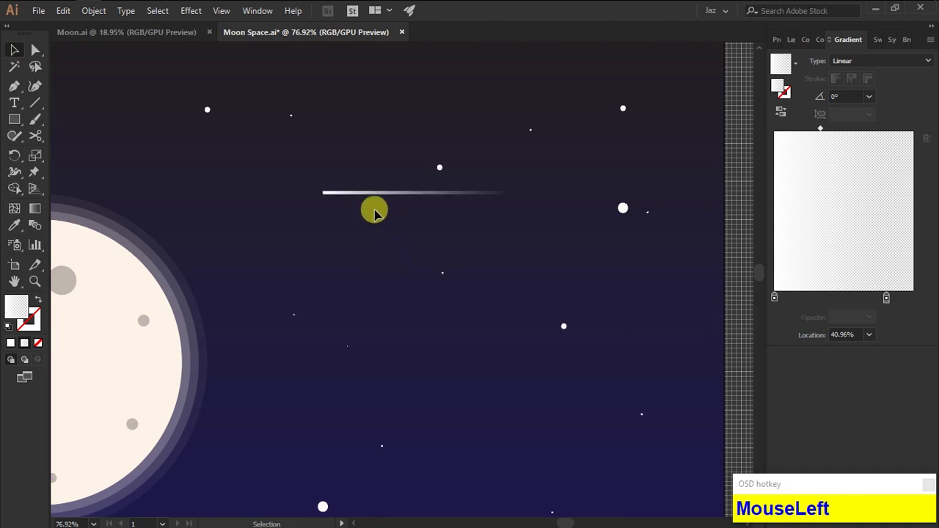
pyautogui.press('z')
pyautogui.click(382, 201)
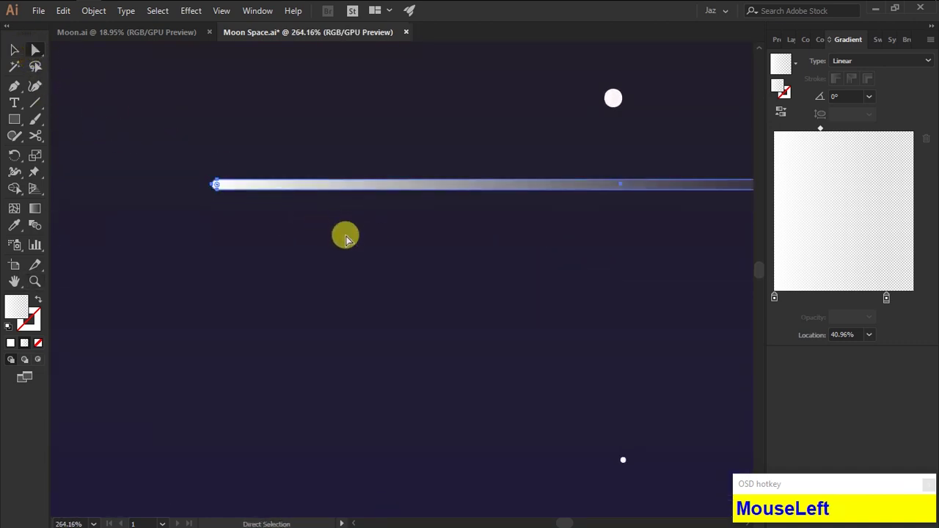
pyautogui.press('v')
pyautogui.click(356, 256)
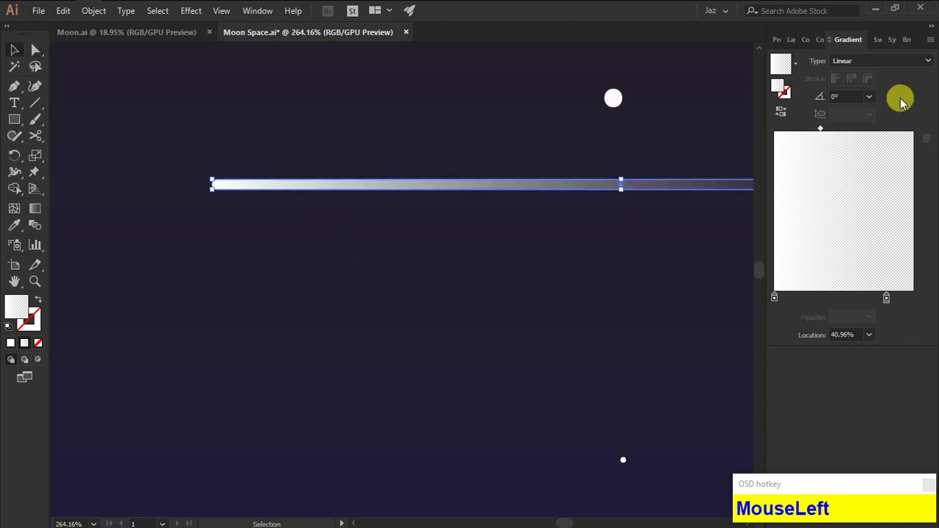
pyautogui.press('ctrl+z')
# - Tint the star's bright end orange and place a second copy in the lower left sky
pyautogui.moveTo(777, 305); pyautogui.dragTo(565, 210)
pyautogui.press('z')
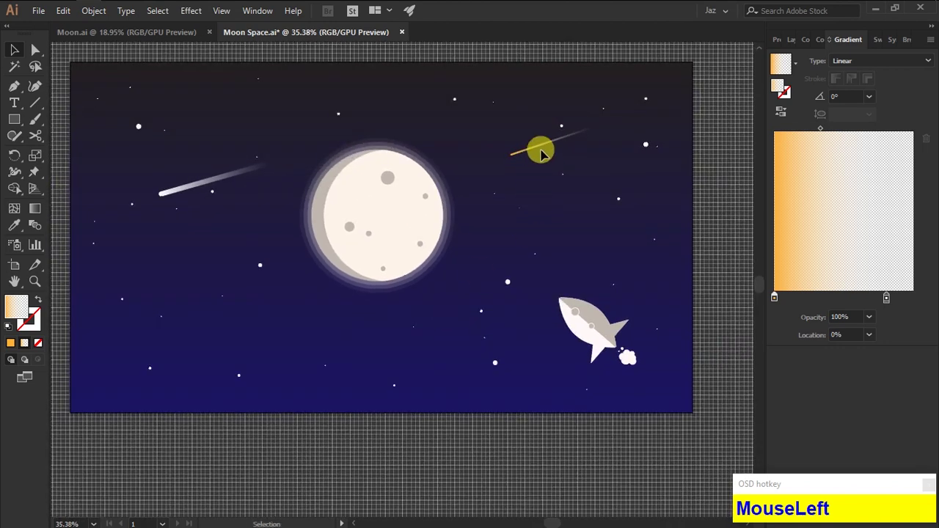
pyautogui.moveTo(543, 152); pyautogui.dragTo(222, 366)
pyautogui.moveTo(286, 482); pyautogui.dragTo(360, 340)
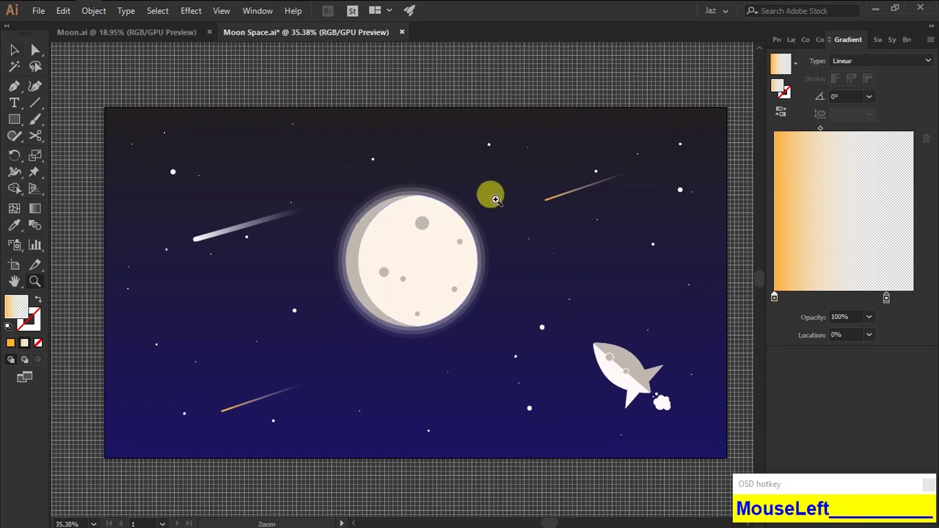